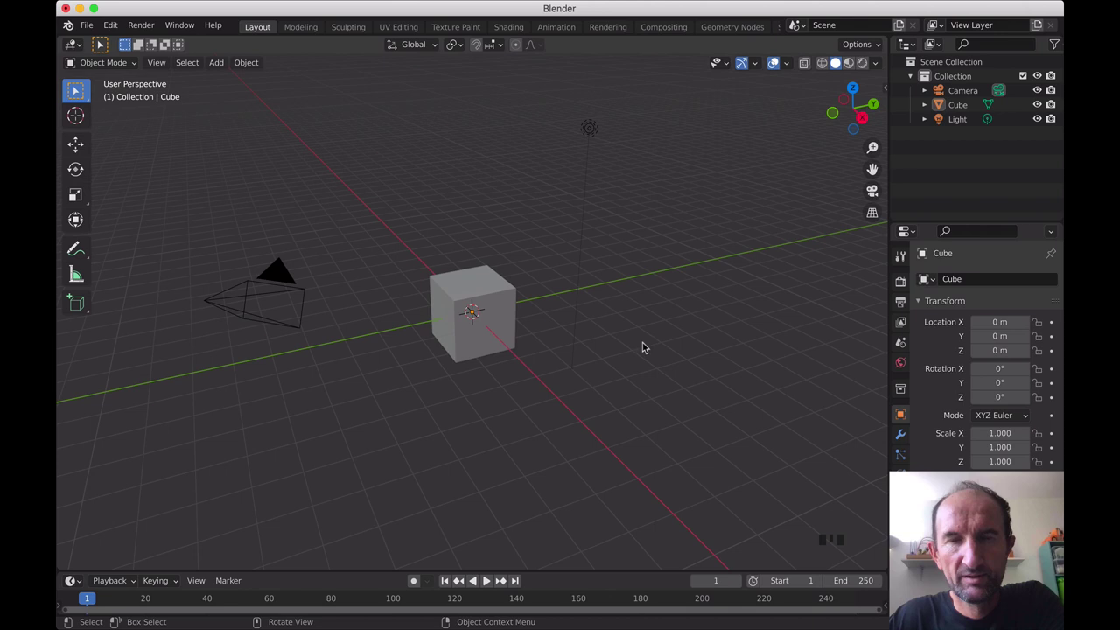
Step: Select the default cube, then the camera, after orbiting the scene
drag(554, 336, 497, 303)
click(494, 302)
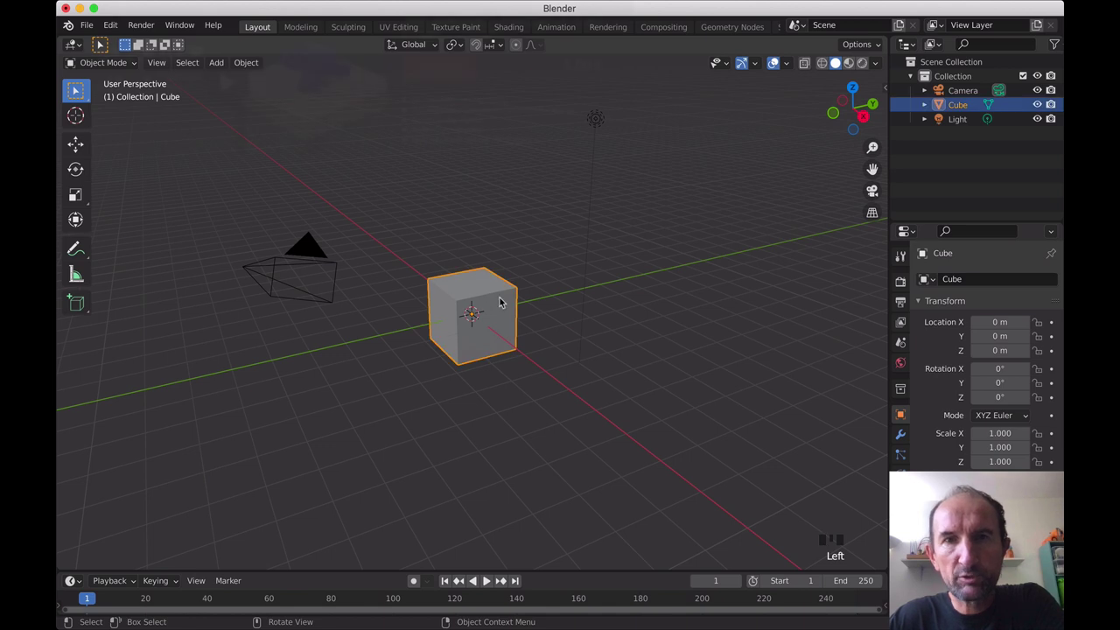
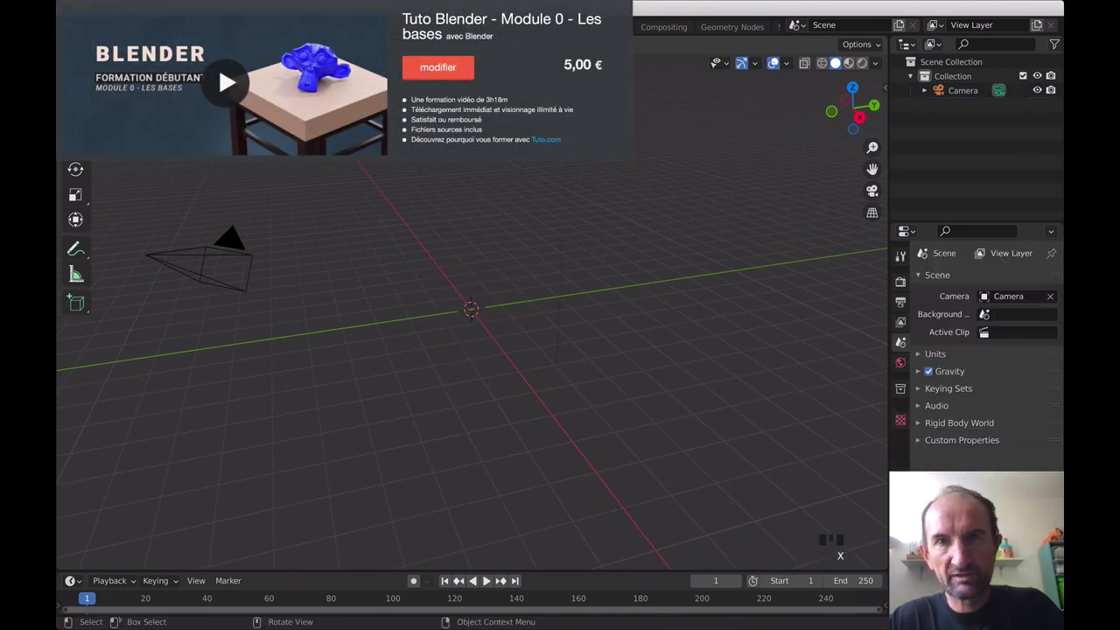
click(235, 249)
Step: Delete the camera with X, leaving the scene empty, and bring up the Add menu
key(x)
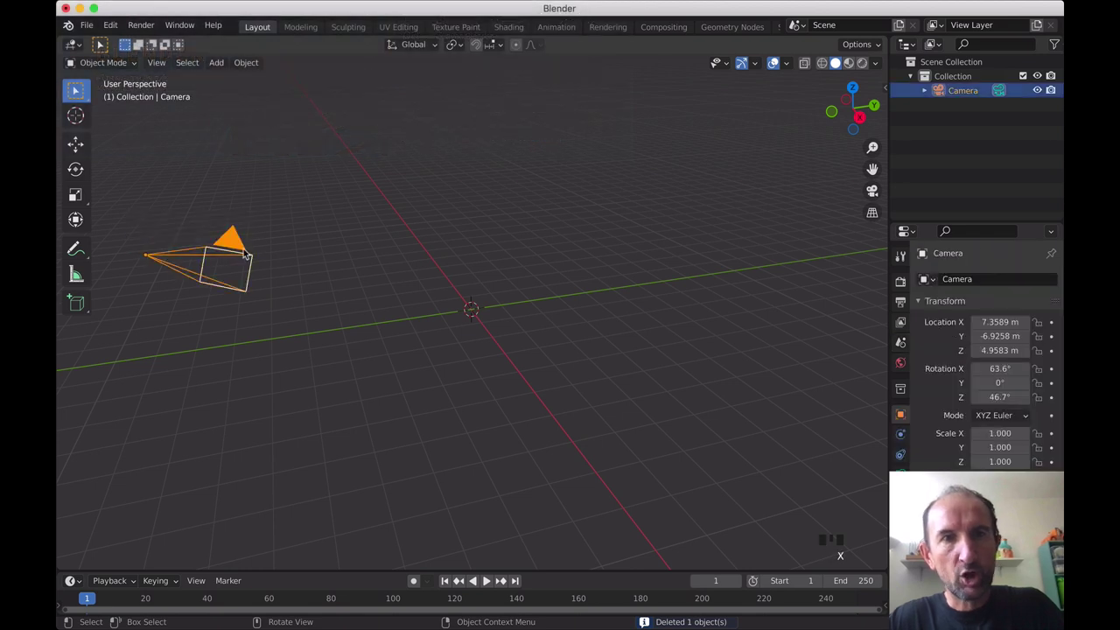
key(x)
drag(414, 299, 458, 319)
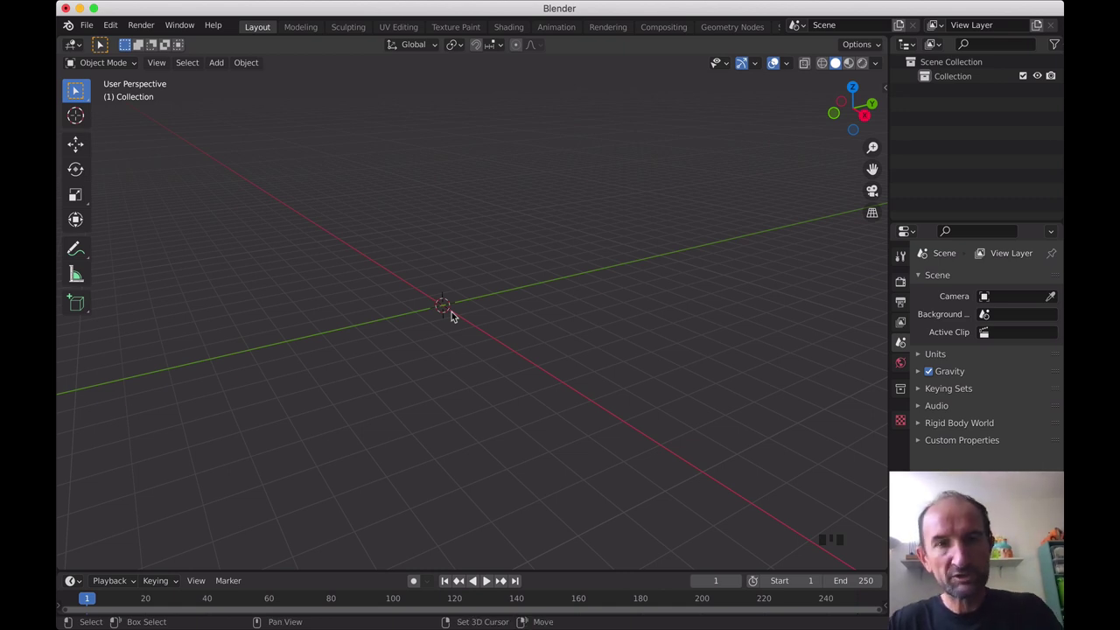
key(shift+a)
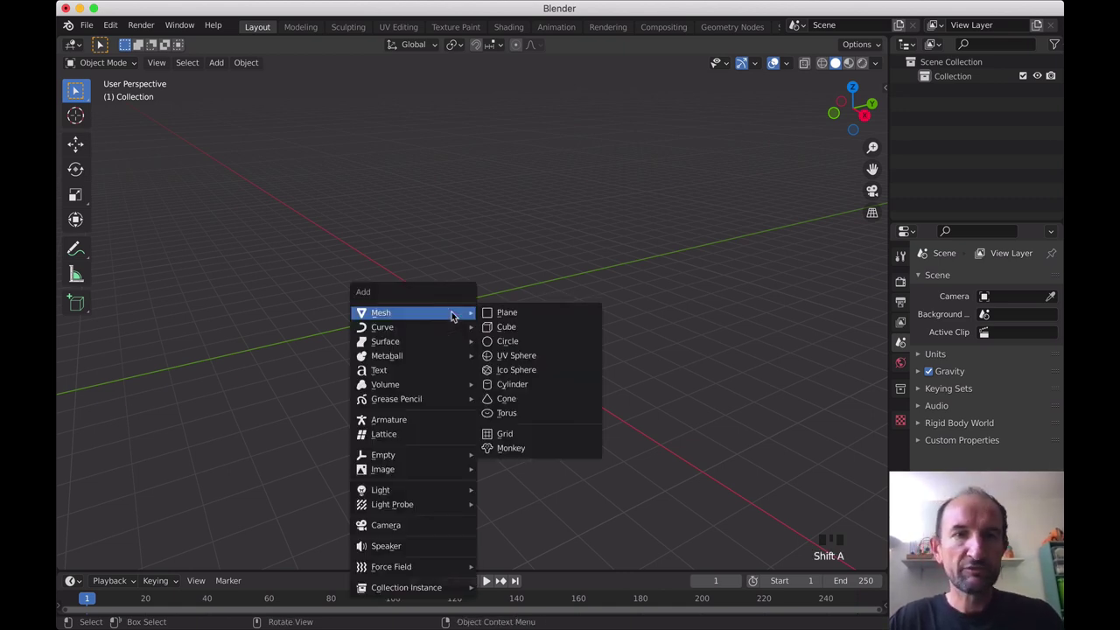